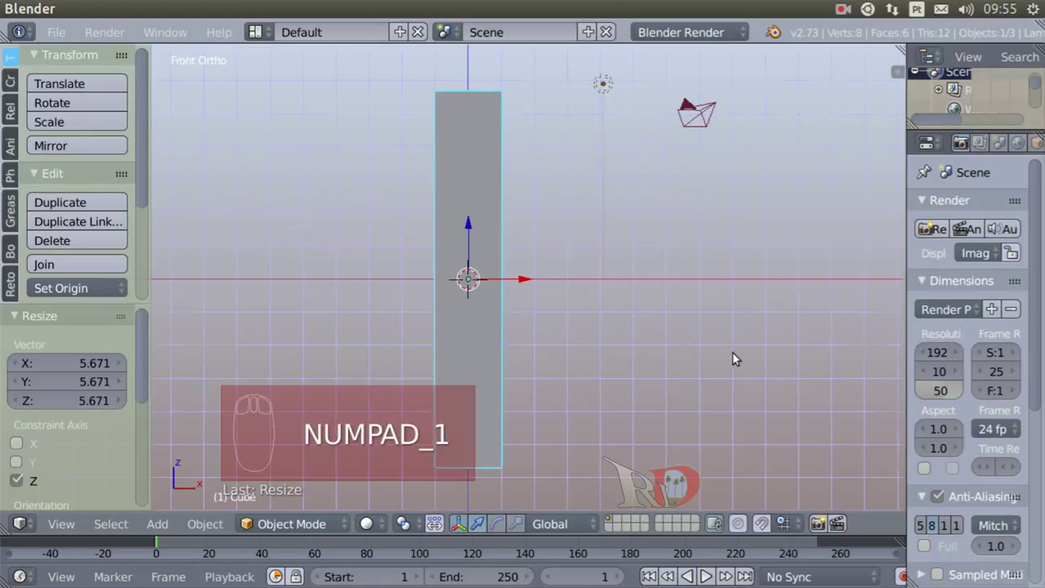
Pan the front view so the stretched tall box sits centered on screen
middle_click(638, 307)
left_click_drag(692, 302, 692, 303)
middle_click(693, 303)
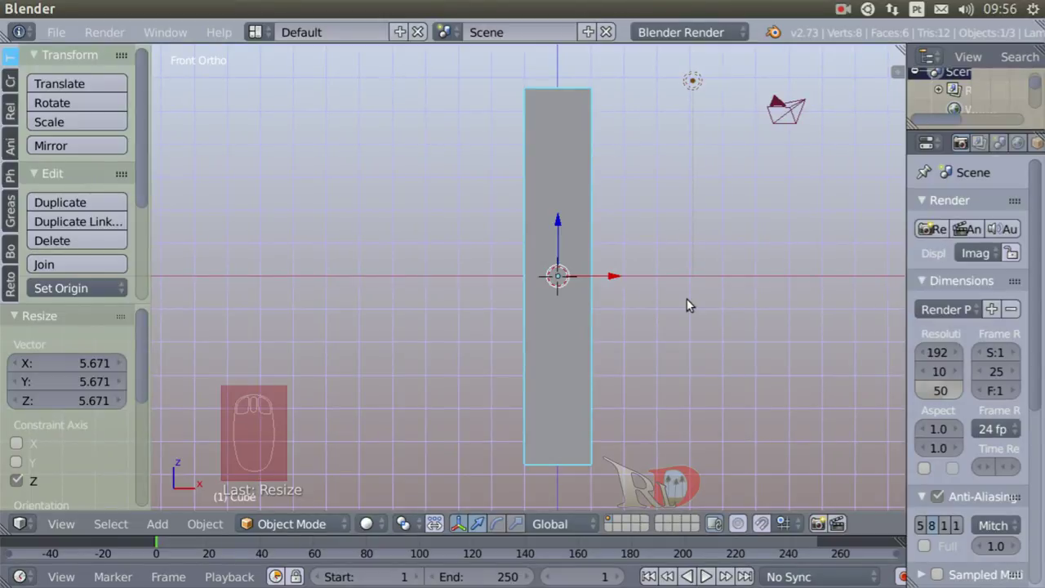
Divide the tall box with six horizontal loop cuts and return to the whole object
key("Tab")
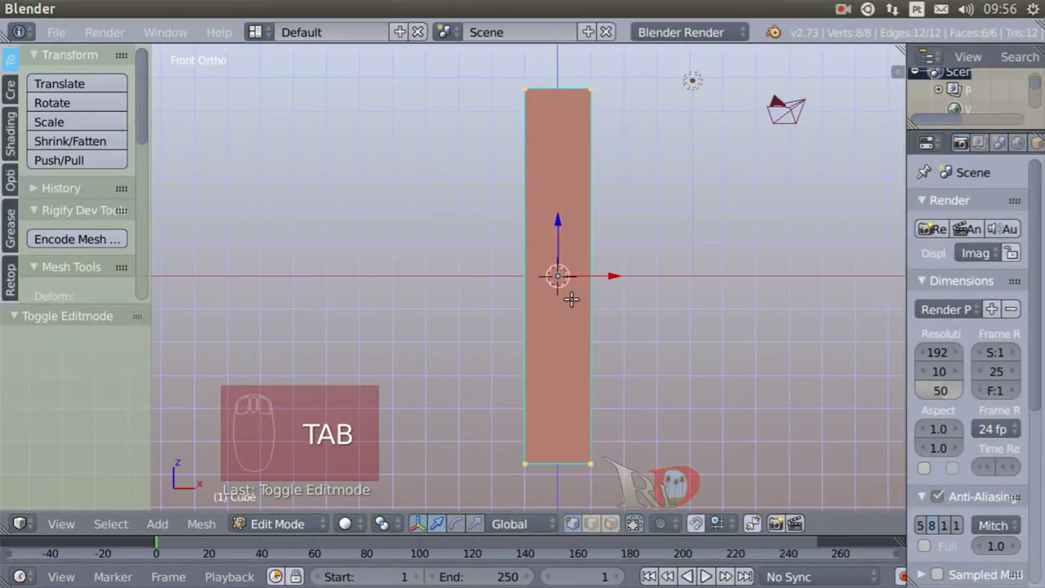
key("ctrl+r")
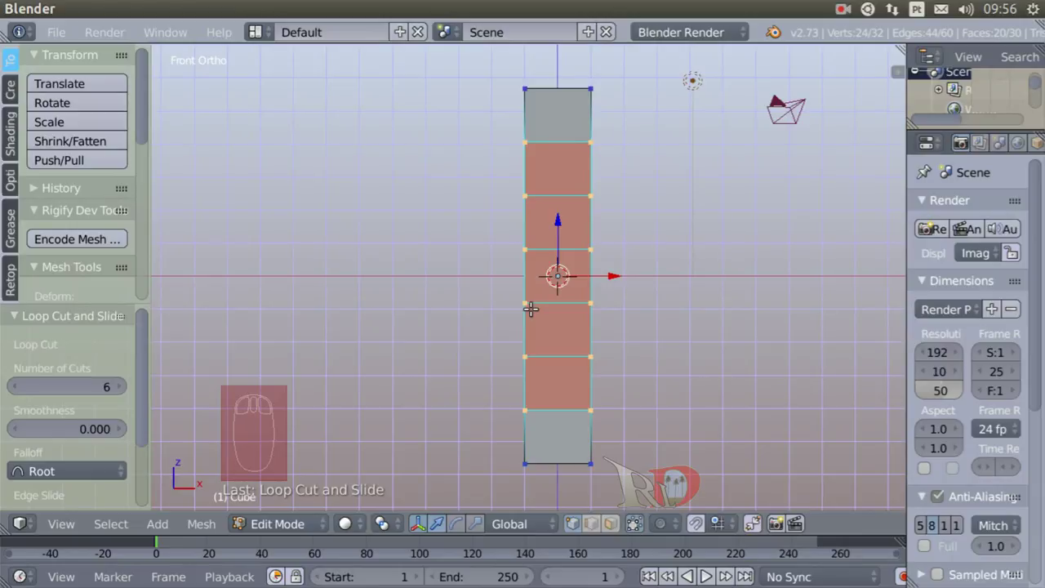
key("Tab")
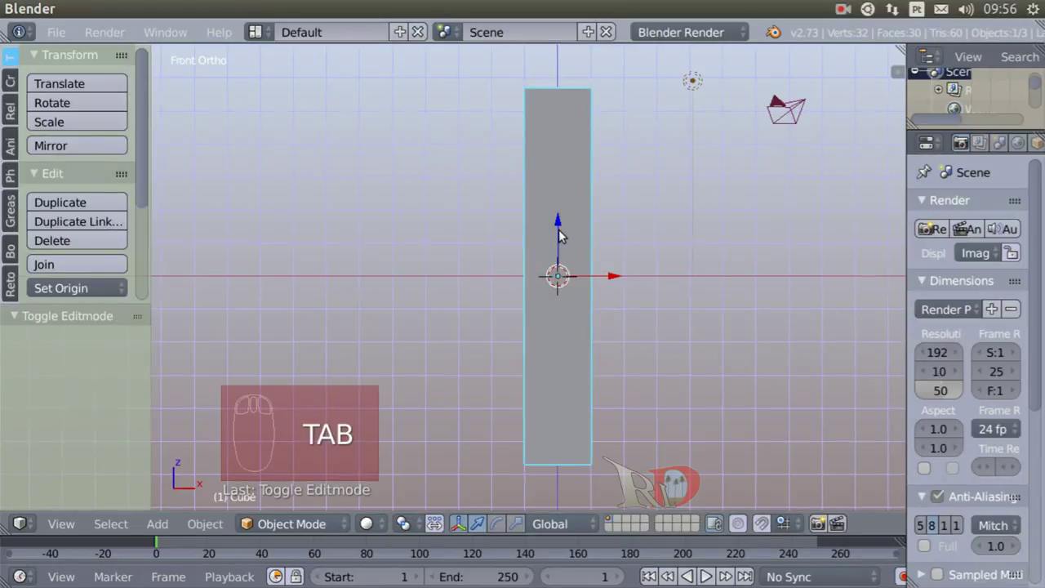
Raise the box so its base rests on the ground and frame the whole column
left_click_drag(564, 224, 549, 498)
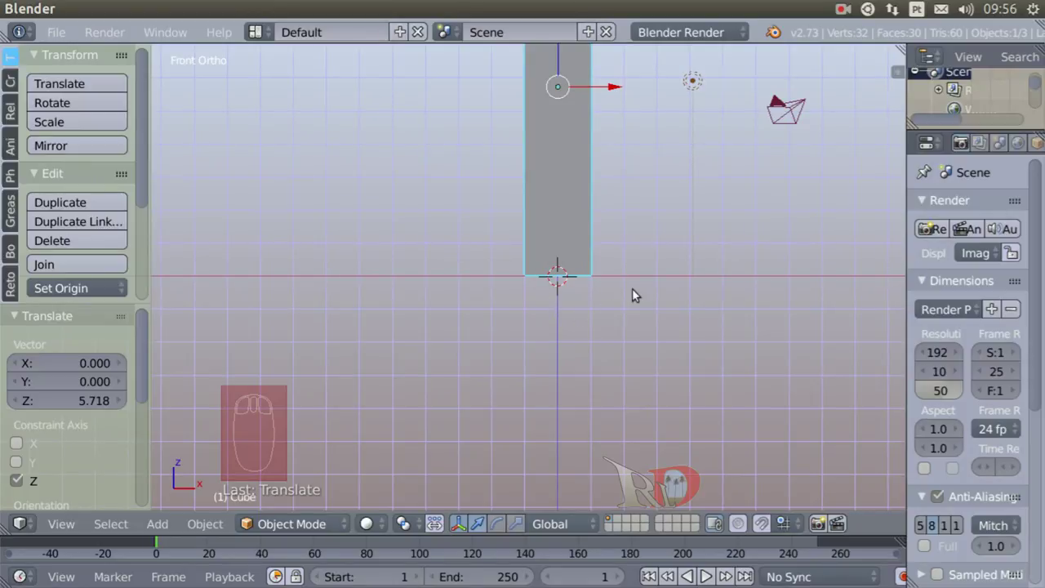
left_click_drag(633, 324, 636, 382)
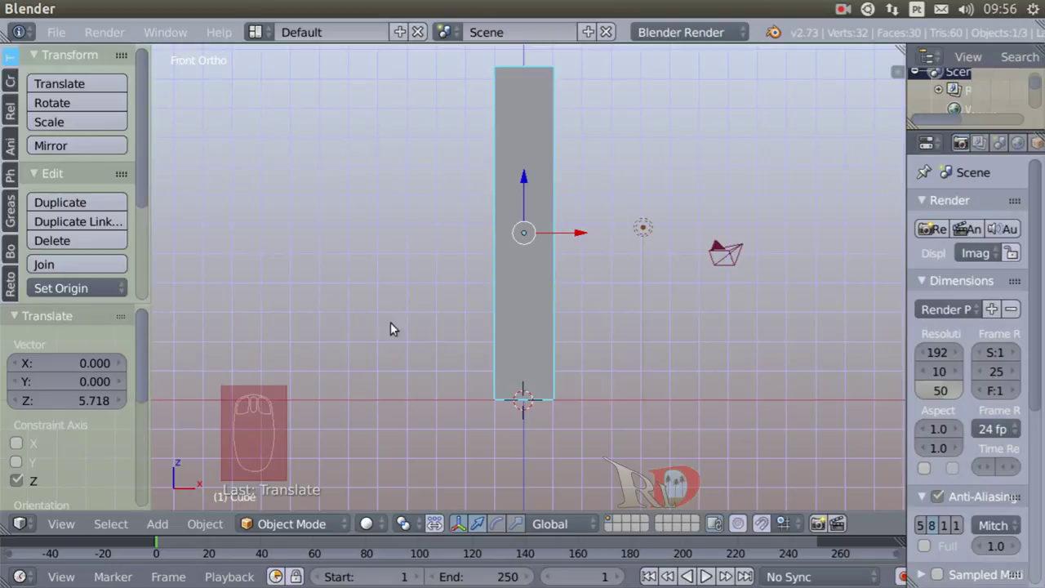
Add a cylinder at the scene origin from the Create primitives list
left_click_drag(90, 320, 10, 93)
left_click_drag(39, 107, 99, 201)
left_click_drag(100, 201, 397, 318)
Scale the cylinder by 1.5 and lift it along the lower middle of the box
key("s")
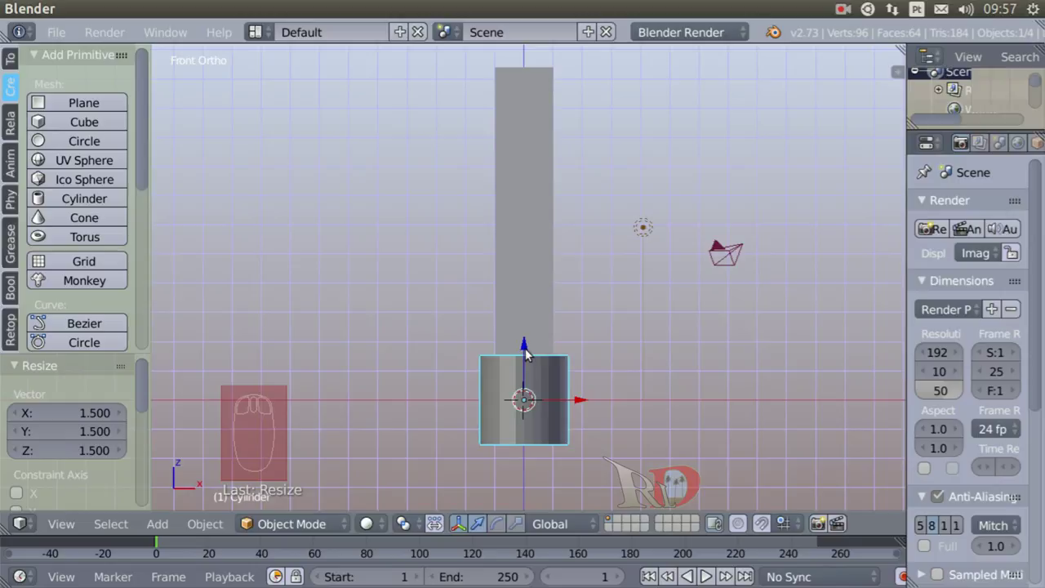
left_click_drag(529, 348, 526, 245)
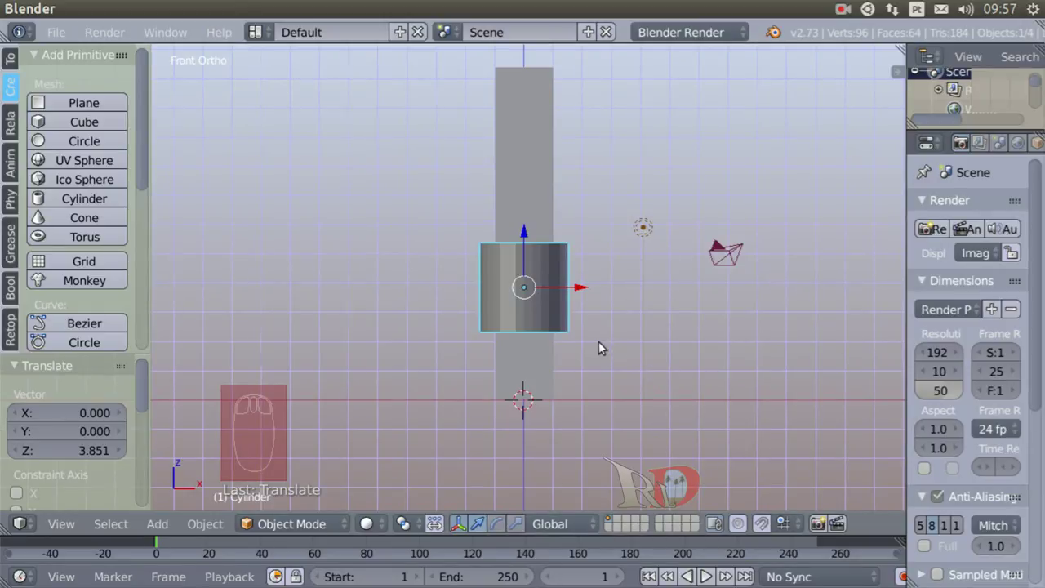
Divide the cylinder with three horizontal loop cuts and return to the whole object
key("Tab")
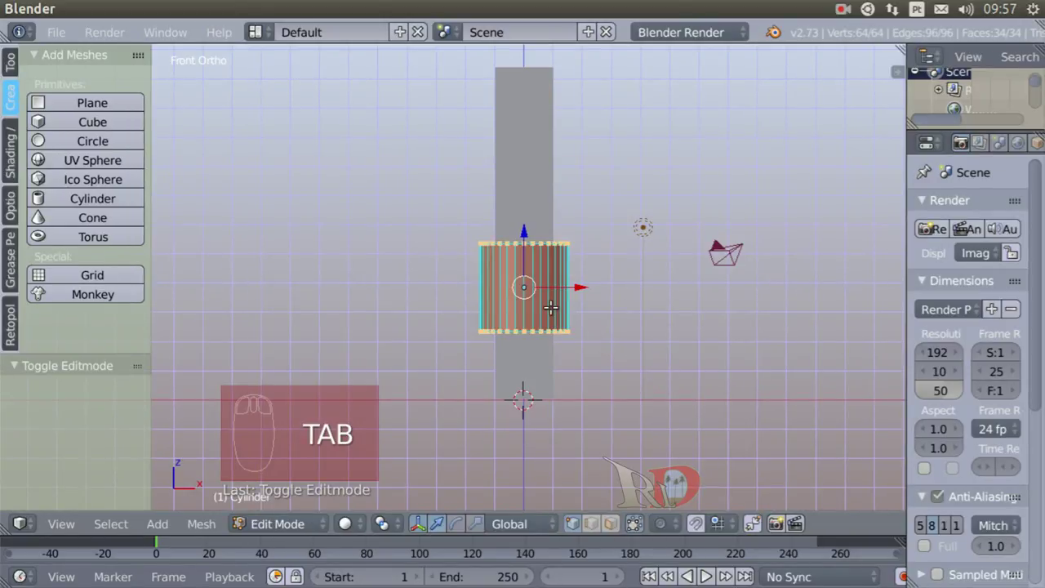
key("ctrl+r")
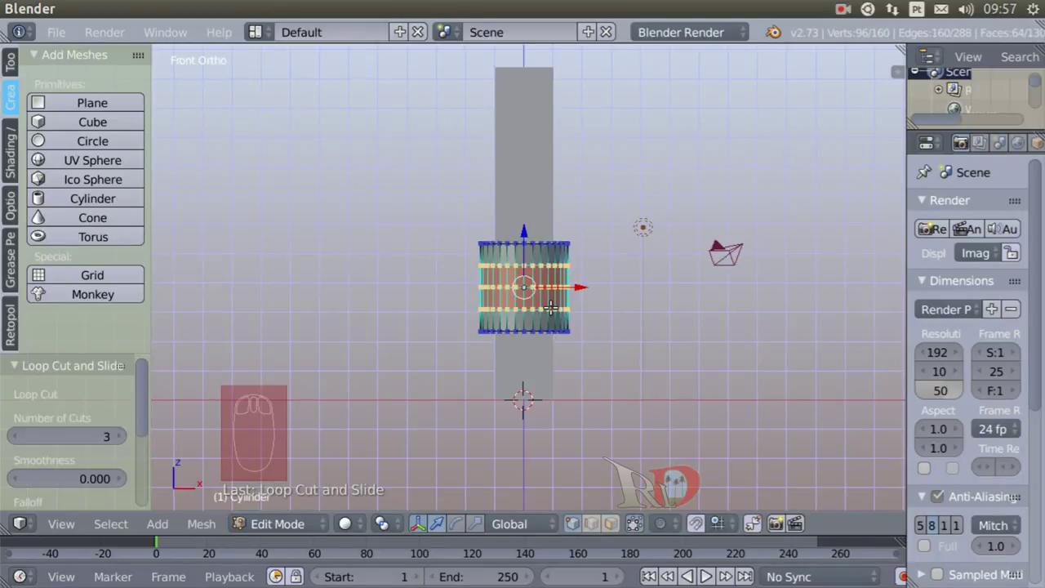
key("Tab")
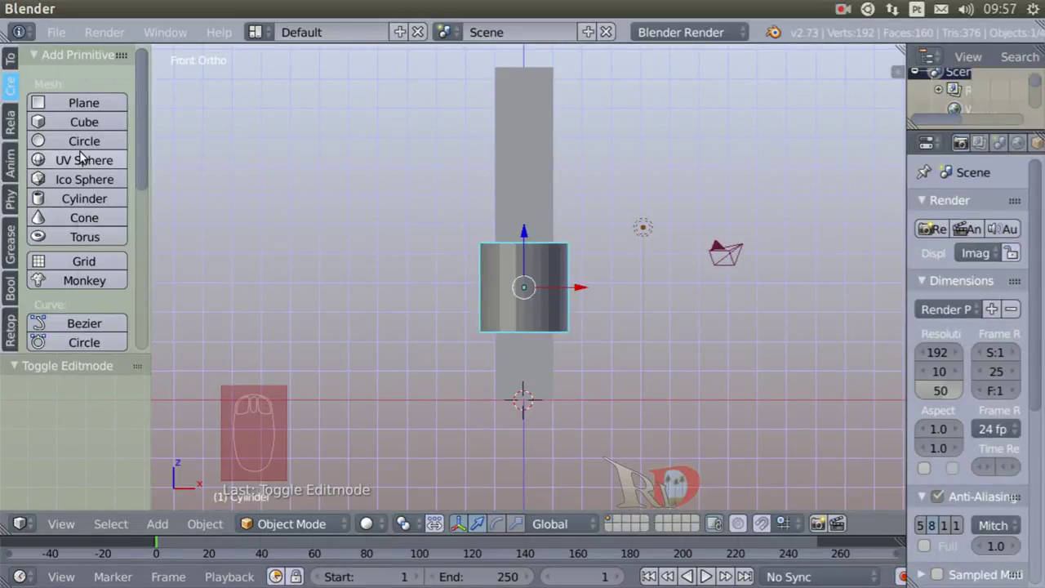
Add a UV sphere, scale it by 2 and raise it to rest on top of the column
left_click_drag(85, 155, 471, 369)
key("s")
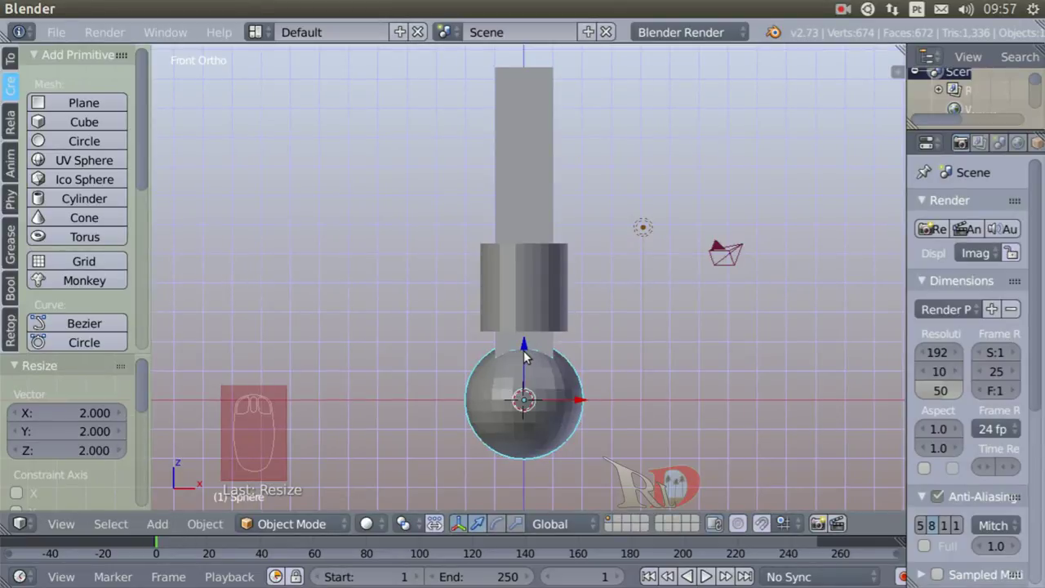
left_click_drag(529, 348, 526, 83)
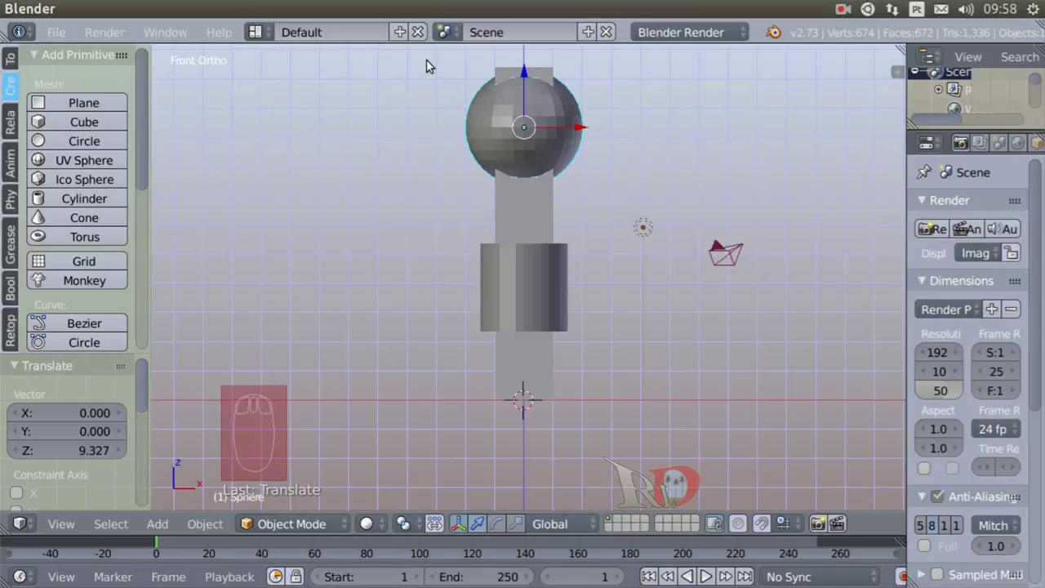
key("b")
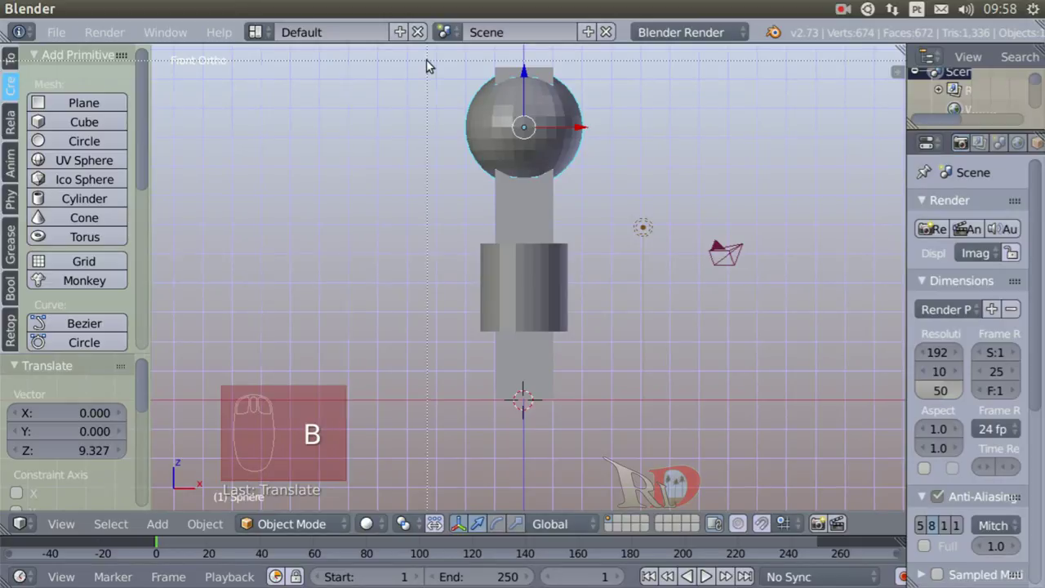
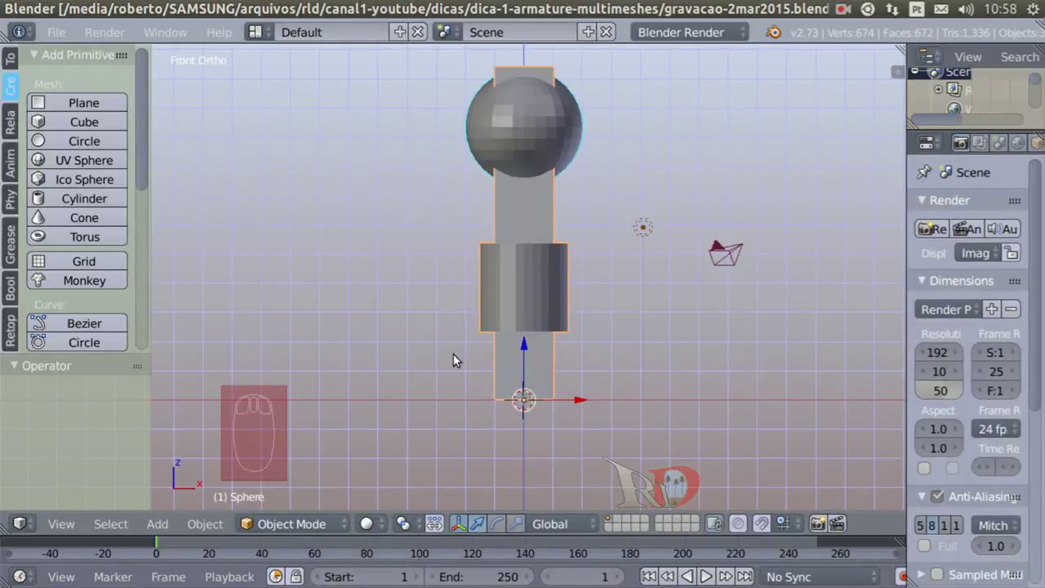
Add an armature at the scene origin inside the stacked objects
left_click_drag(93, 284, 172, 285)
left_click_drag(93, 252, 545, 427)
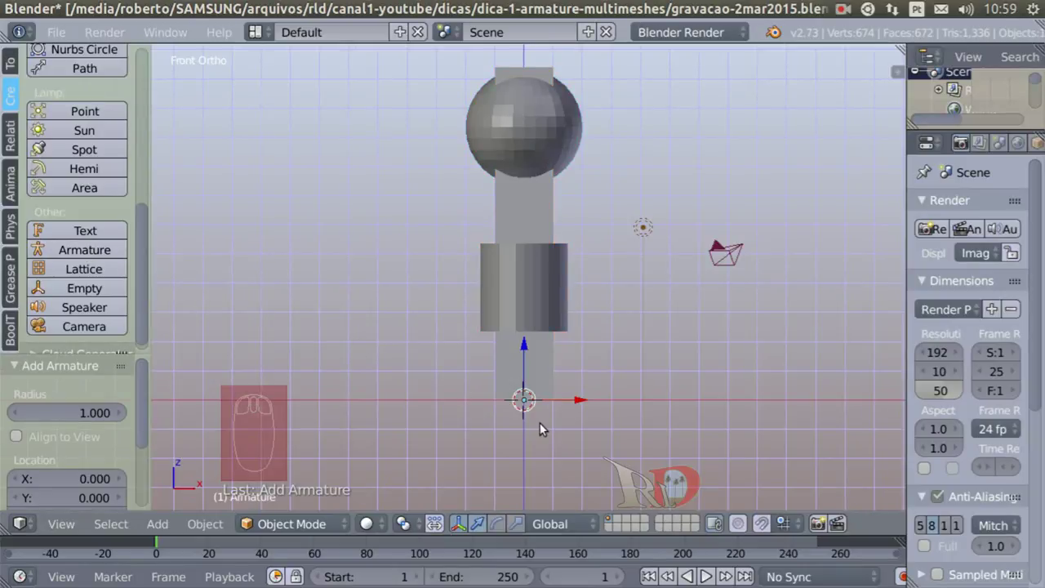
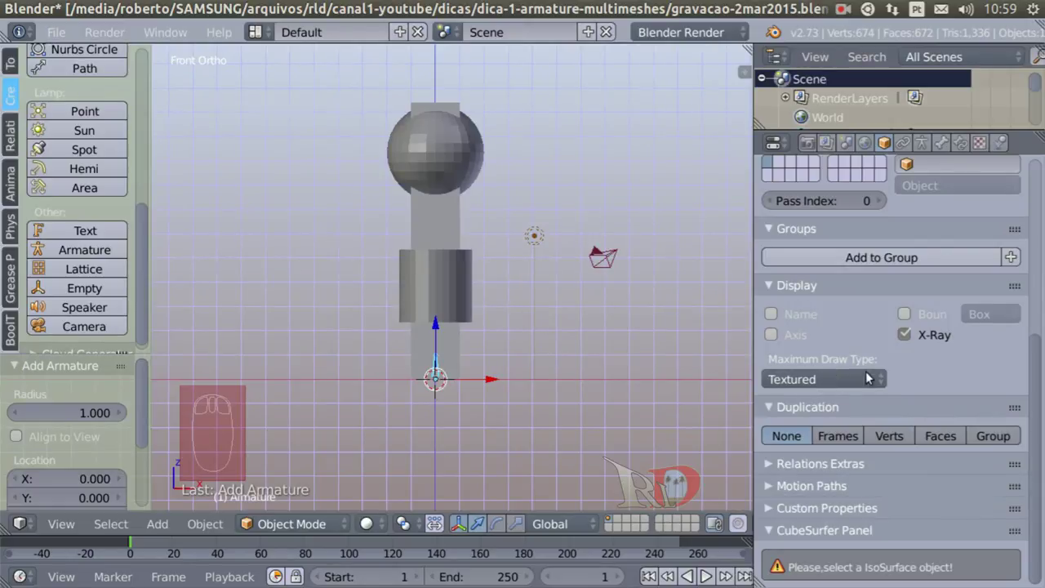
Enable X-Ray and Wire maximum draw type so the armature shows through the meshes
left_click_drag(881, 377, 523, 396)
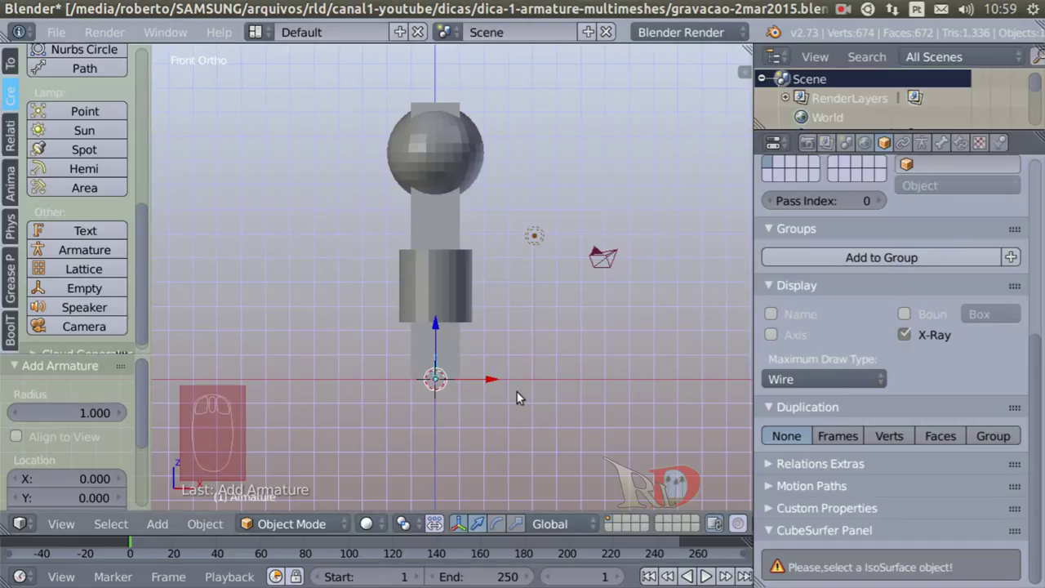
left_click_drag(522, 396, 554, 372)
middle_click(554, 371)
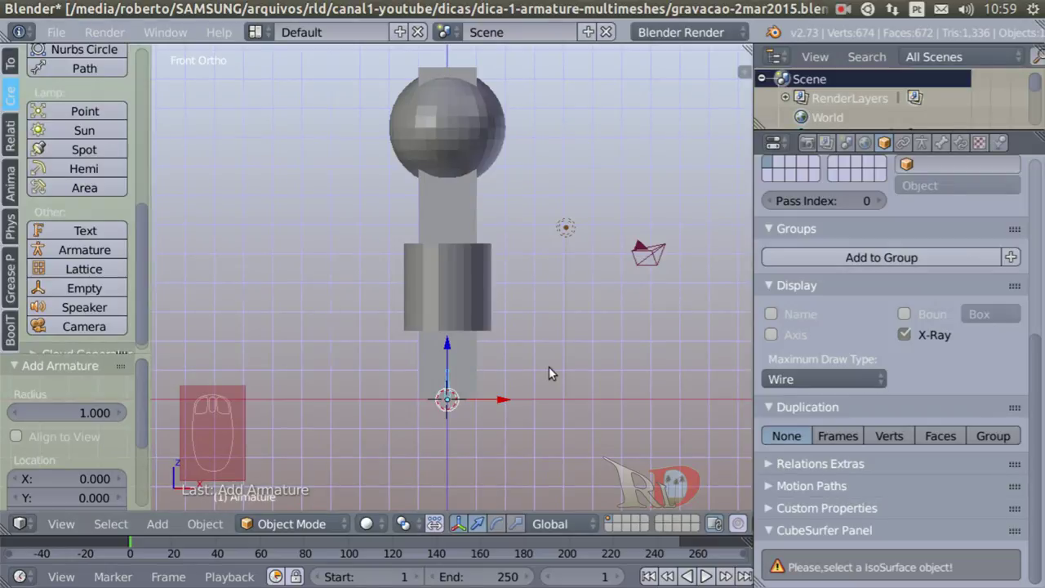
Stretch the bone's tip up to the top of the sphere and select the whole bone
key("Tab")
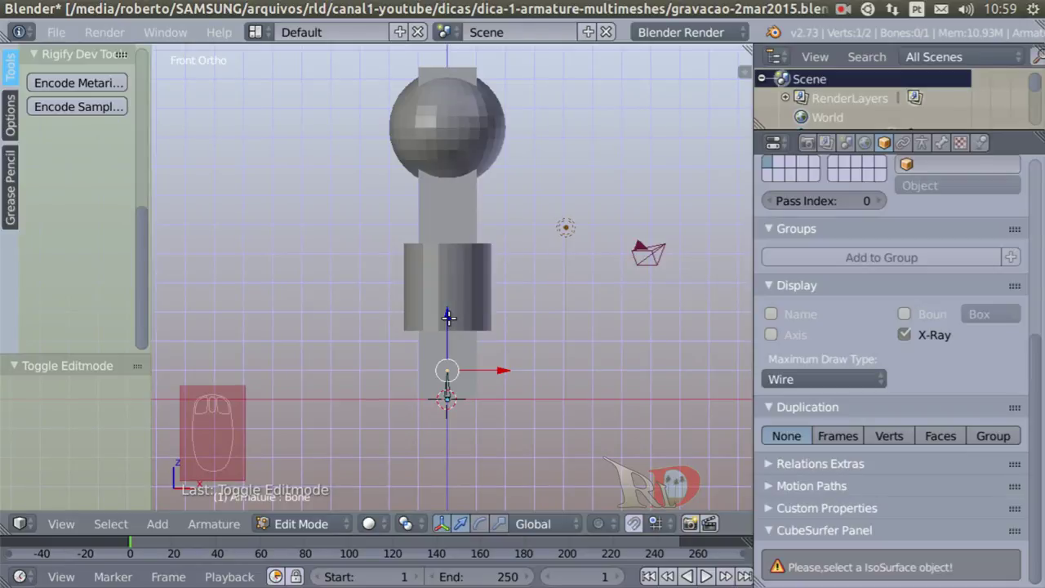
left_click_drag(449, 311, 433, 77)
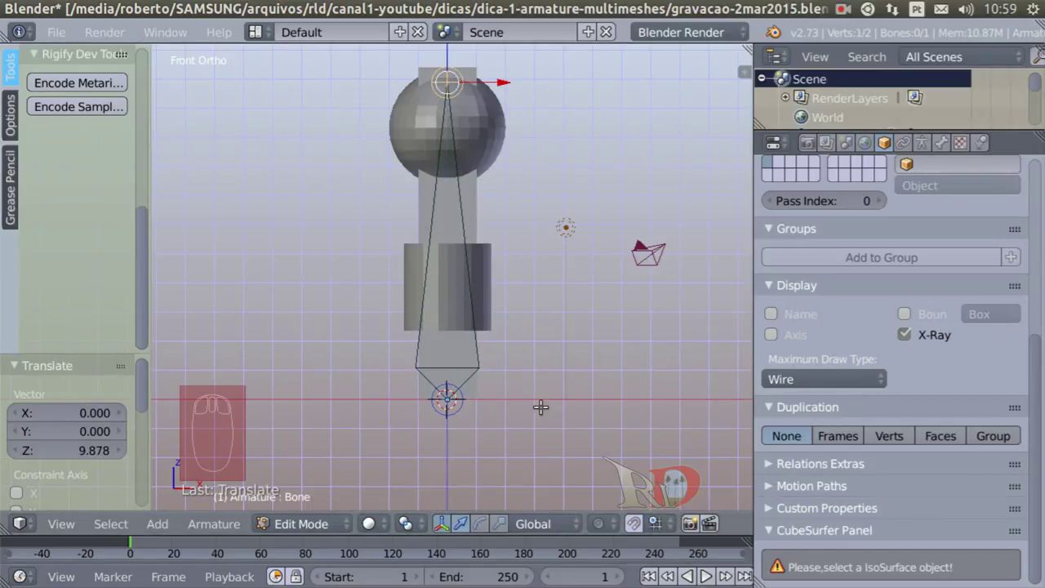
key("a")
key("a")
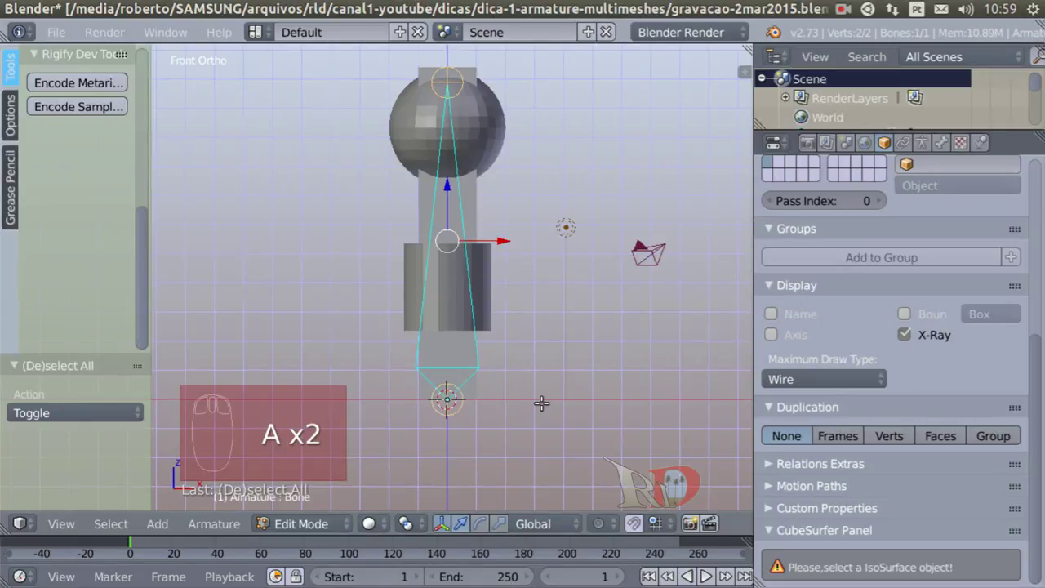
Subdivide the bone into a vertical chain of seven bones and leave bone editing
key("w")
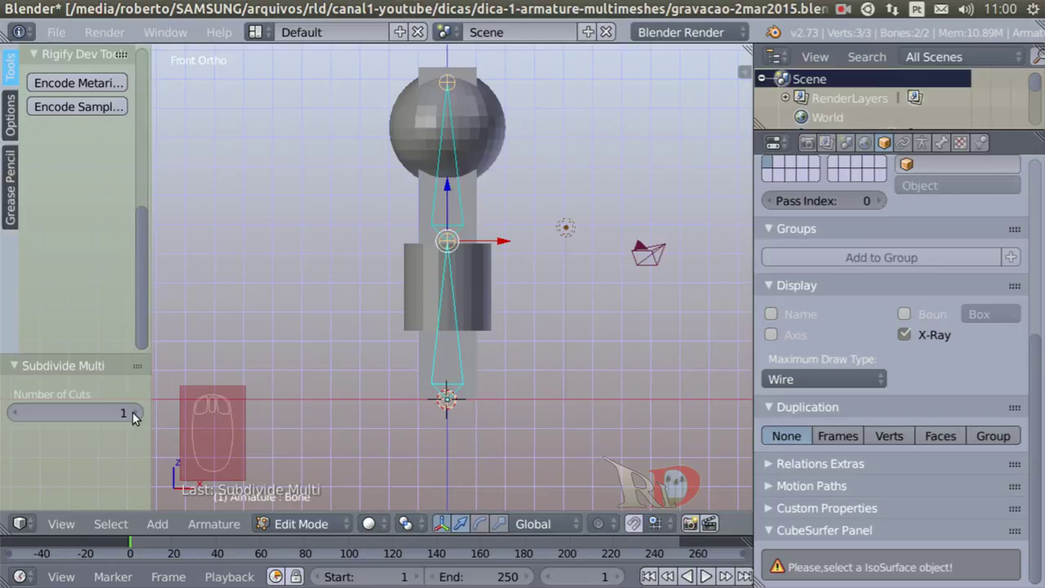
left_click_drag(138, 417, 522, 363)
key("Tab")
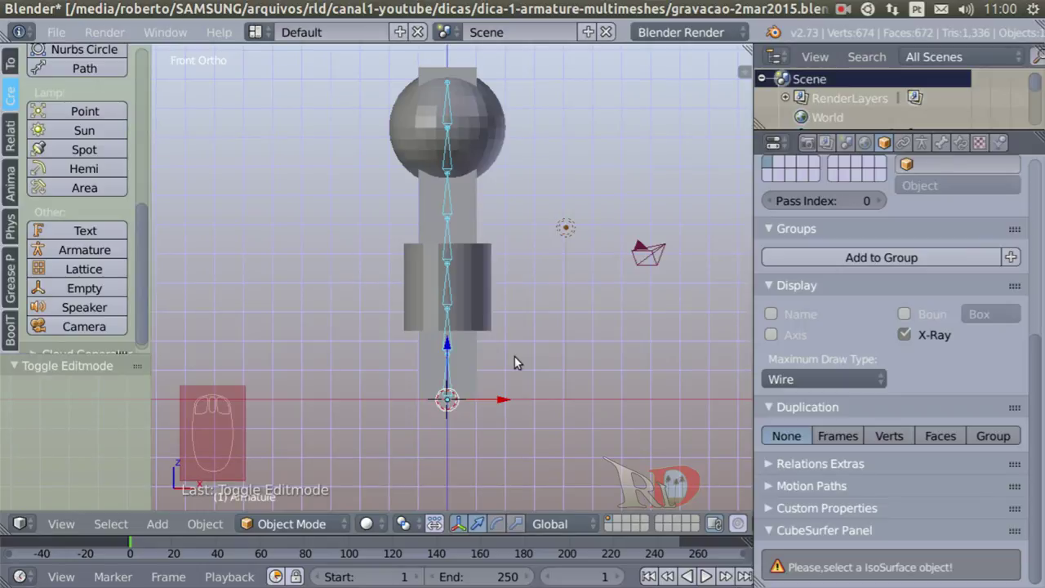
In wireframe, select the stacked meshes with the armature and parent them With Automatic Weights
key("z")
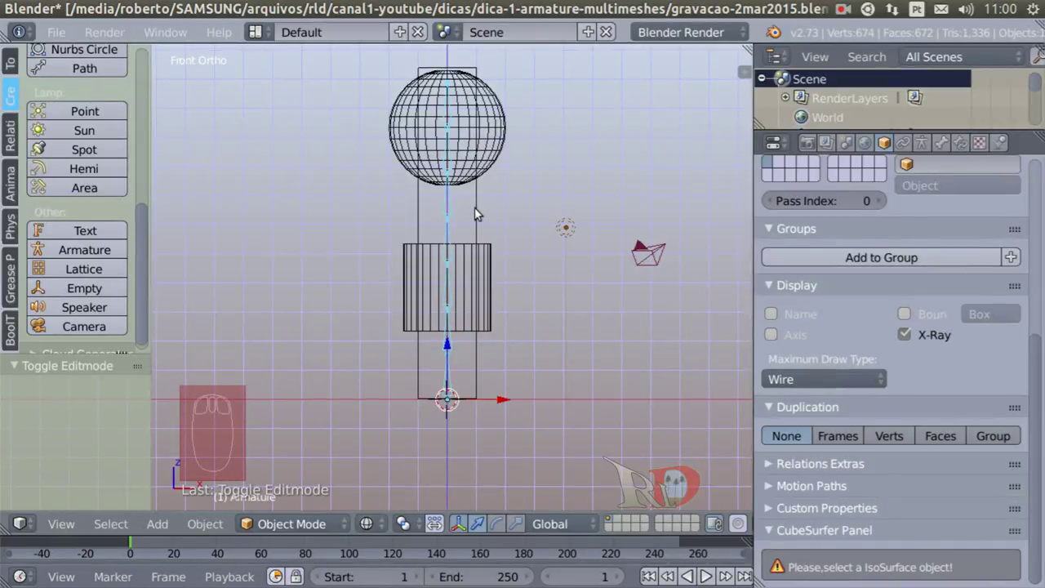
left_click_drag(480, 212, 453, 217)
left_click_drag(453, 216, 533, 251)
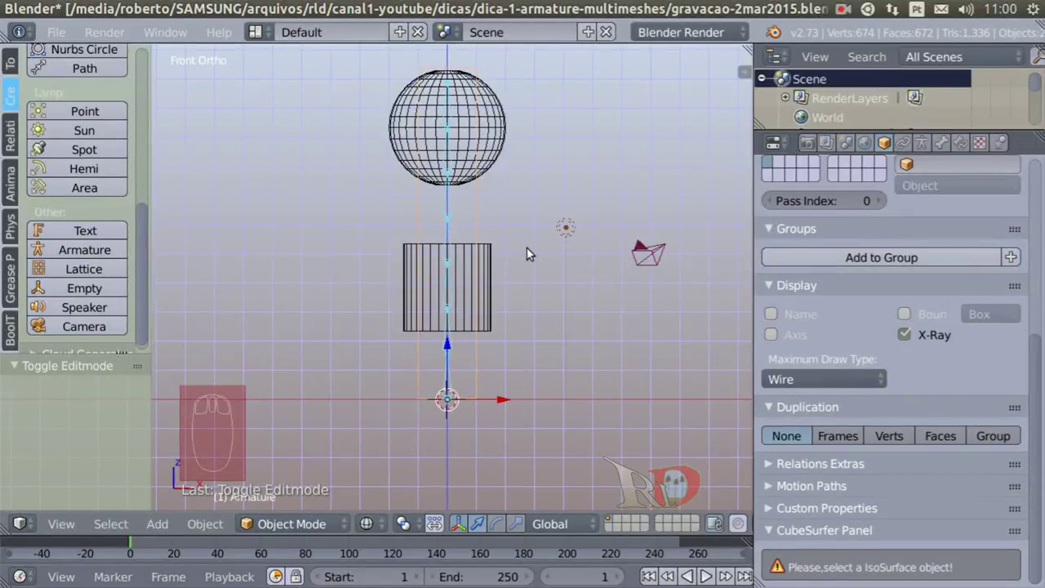
key("ctrl+p")
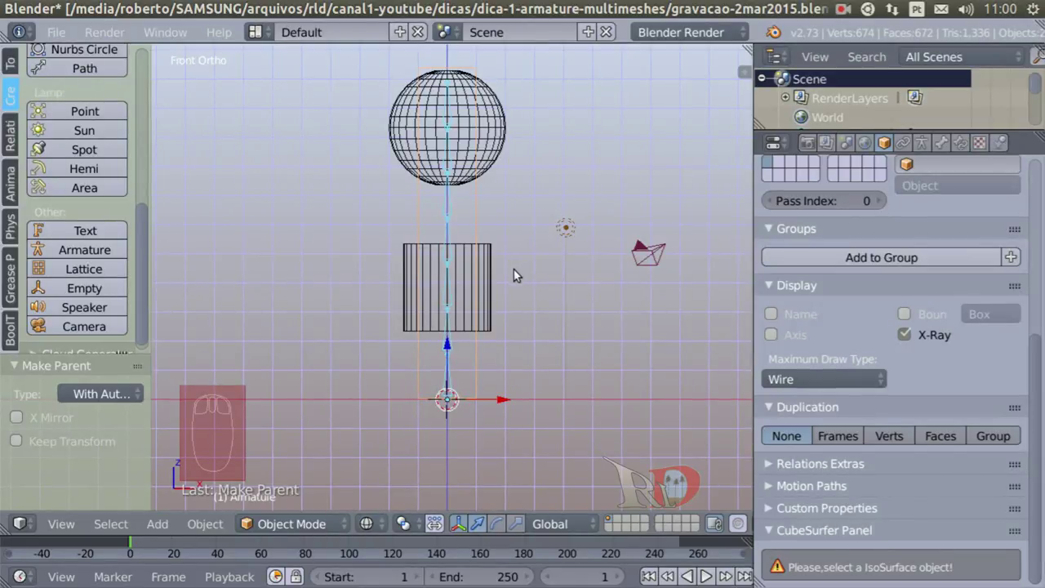
Repeat the automatic-weight parenting for the remaining meshes, return to solid view and enter Pose Mode
left_click_drag(494, 276, 458, 231)
left_click_drag(453, 215, 537, 293)
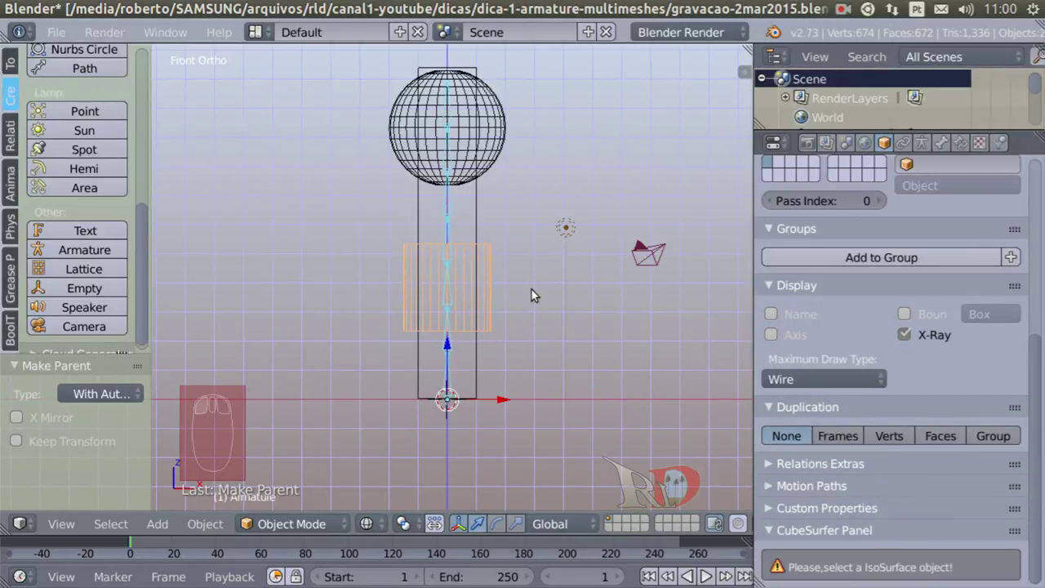
key("ctrl+p")
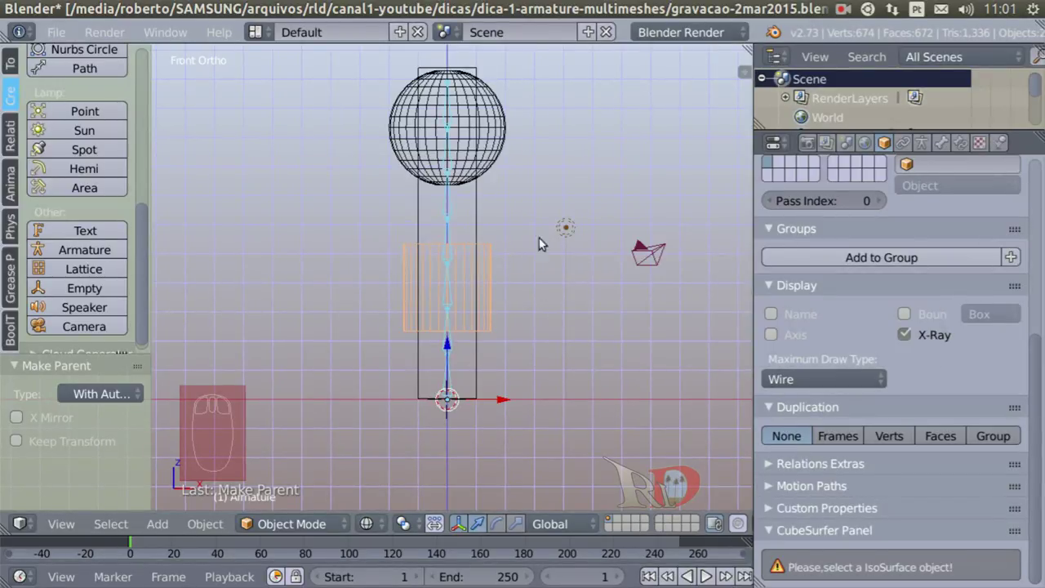
left_click_drag(502, 146, 455, 216)
left_click_drag(455, 216, 521, 225)
key("ctrl+p")
key("z")
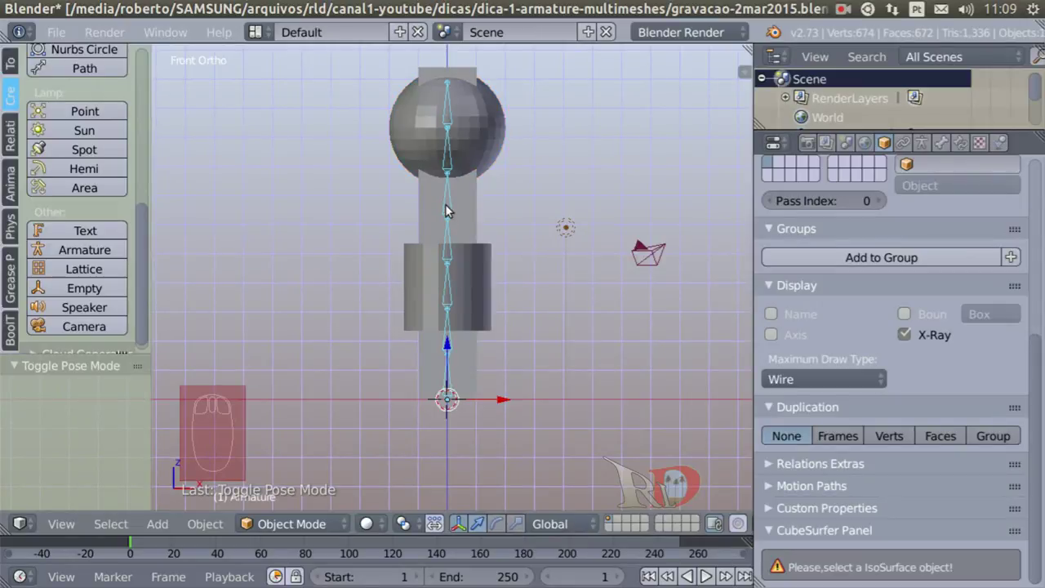
Rotate the lowest bone in pose to check the column follows the armature
left_click_drag(339, 529, 318, 450)
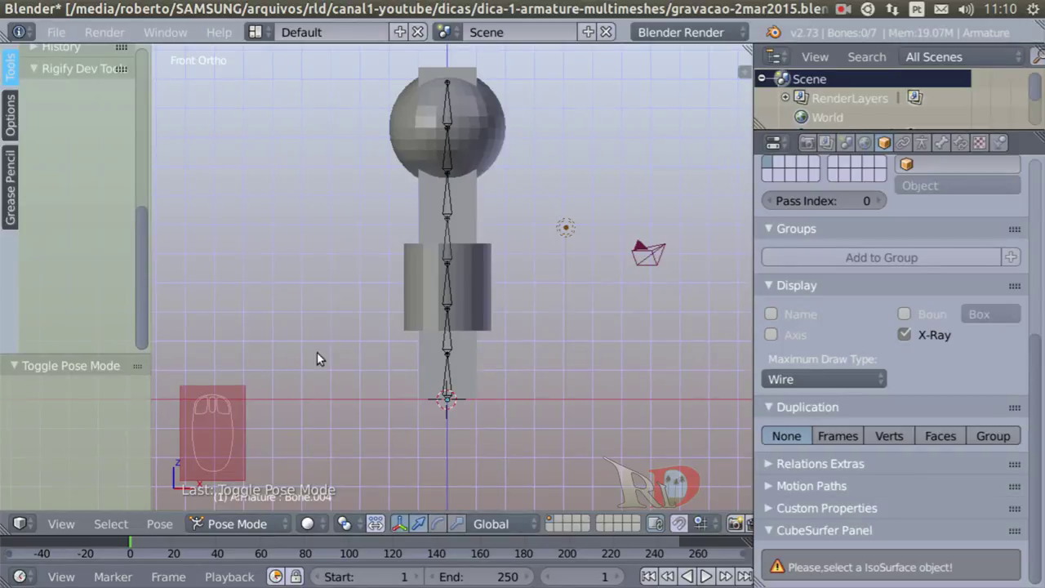
left_click_drag(450, 296, 588, 324)
key("r")
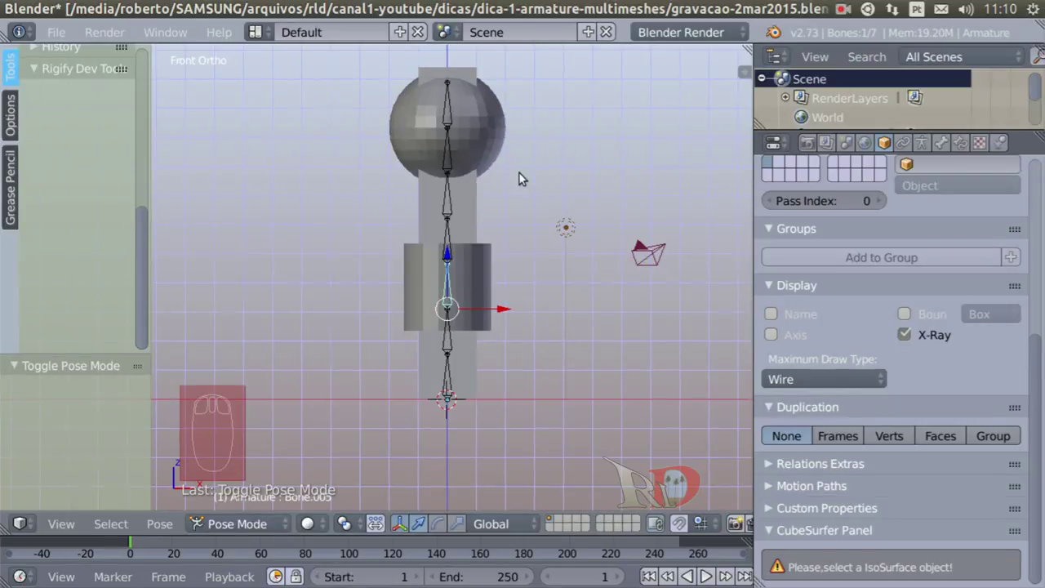
Rotate the top bone inside the sphere so the top of the stack bends
left_click_drag(453, 108, 540, 202)
key("r")
left_click(541, 212)
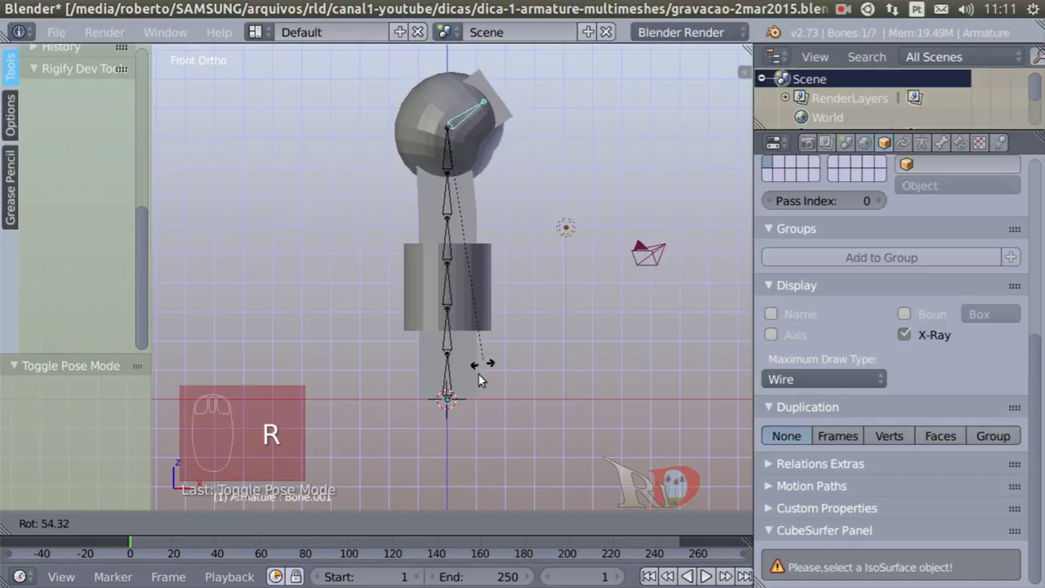